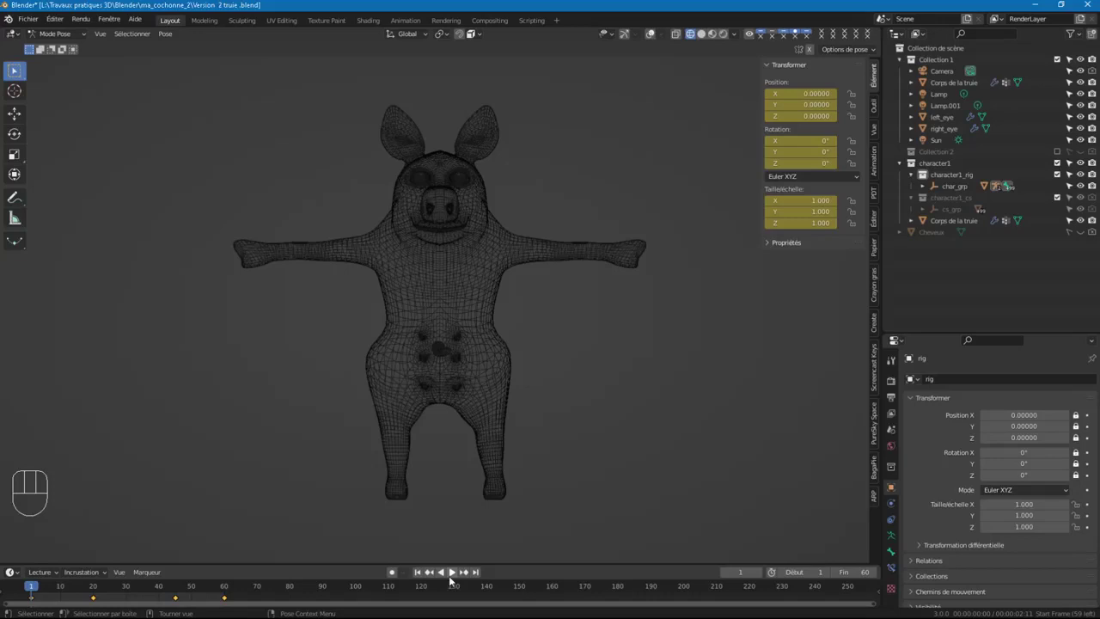
Start playback of the pig's head animation looping over frames 1-60
{"action": "left_click", "coordinate": [454, 579]}
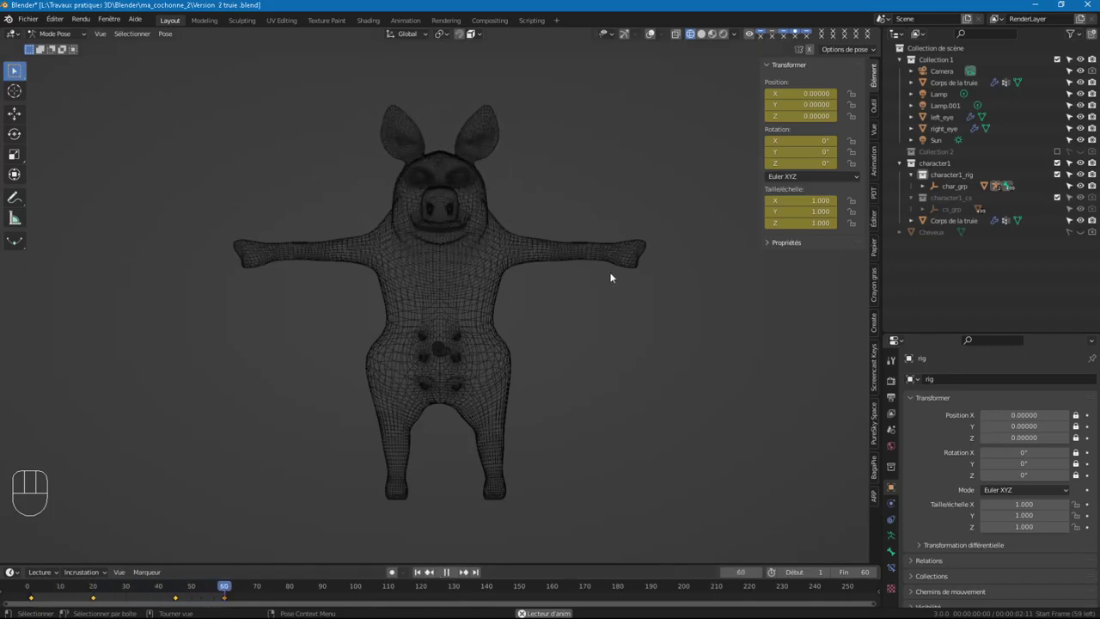
Switch viewport shading to Solid, then Material Preview, showing pink skin and blue eyes
{"action": "left_click", "coordinate": [704, 43]}
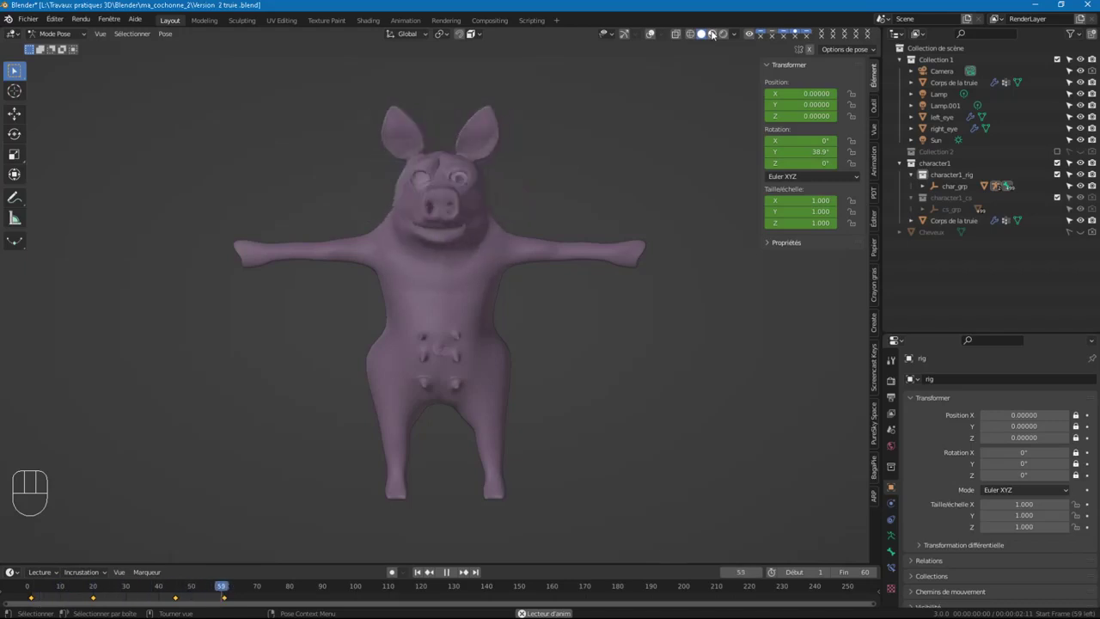
{"action": "left_click", "coordinate": [714, 37]}
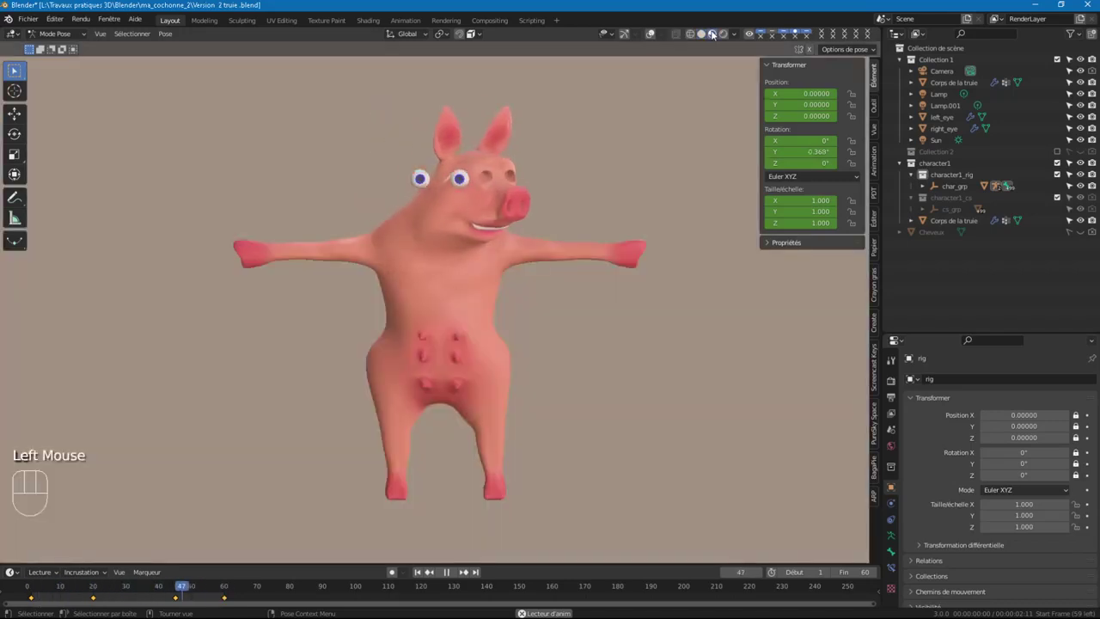